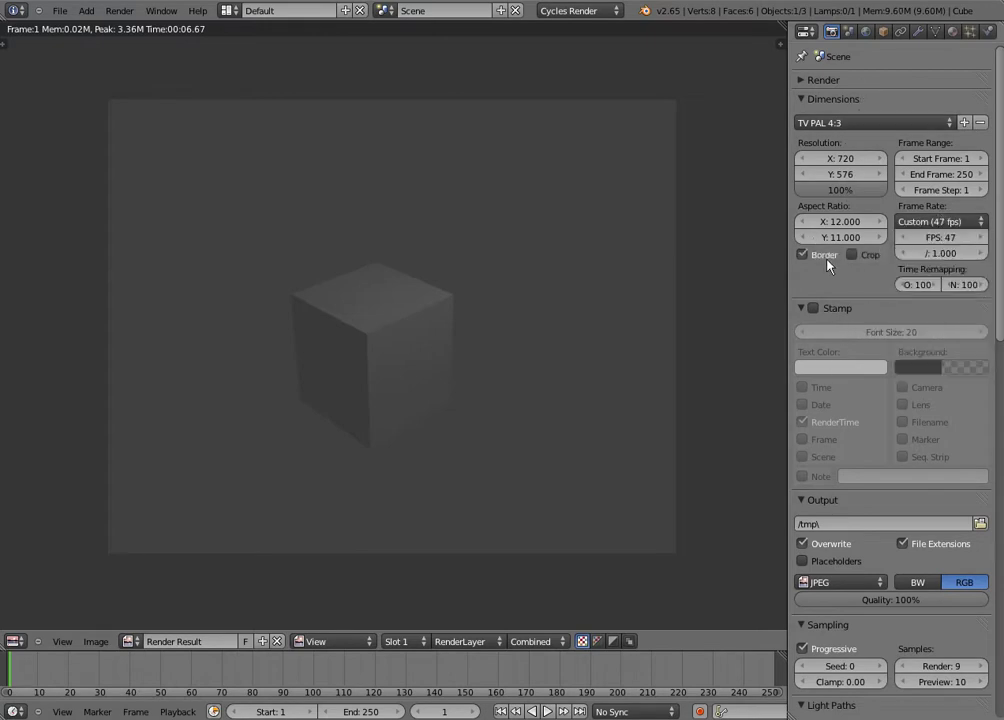
# Leave the render result, toggle border rendering off, view through the camera and mark a render border around the cube
pyautogui.press('F11')
pyautogui.click(485, 310)
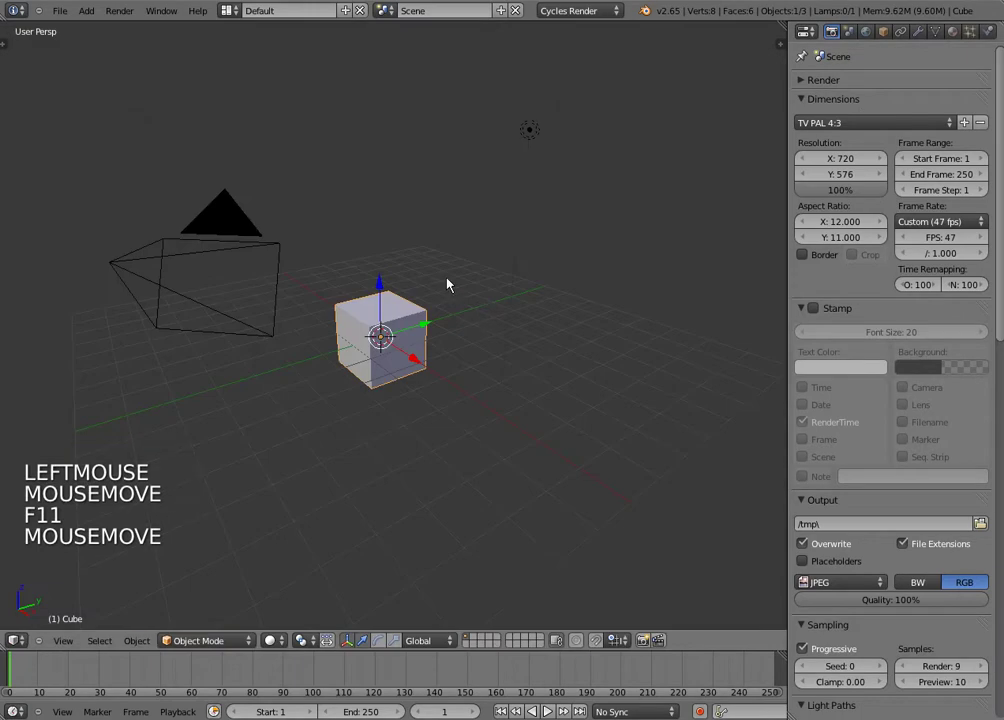
pyautogui.press('KP_0')
pyautogui.press('shift+b')
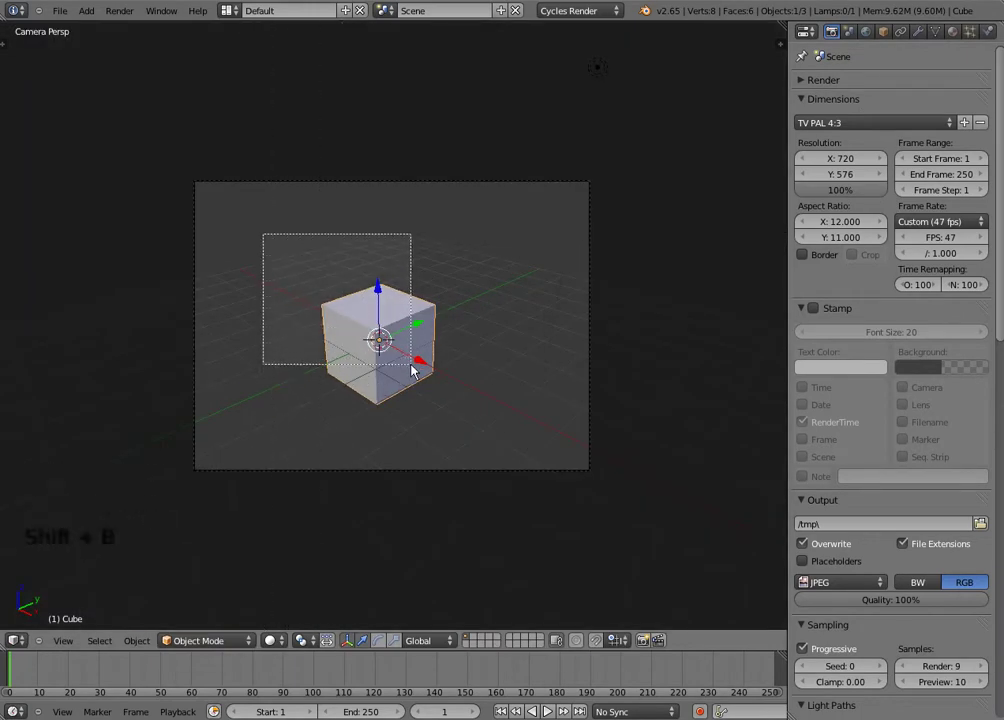
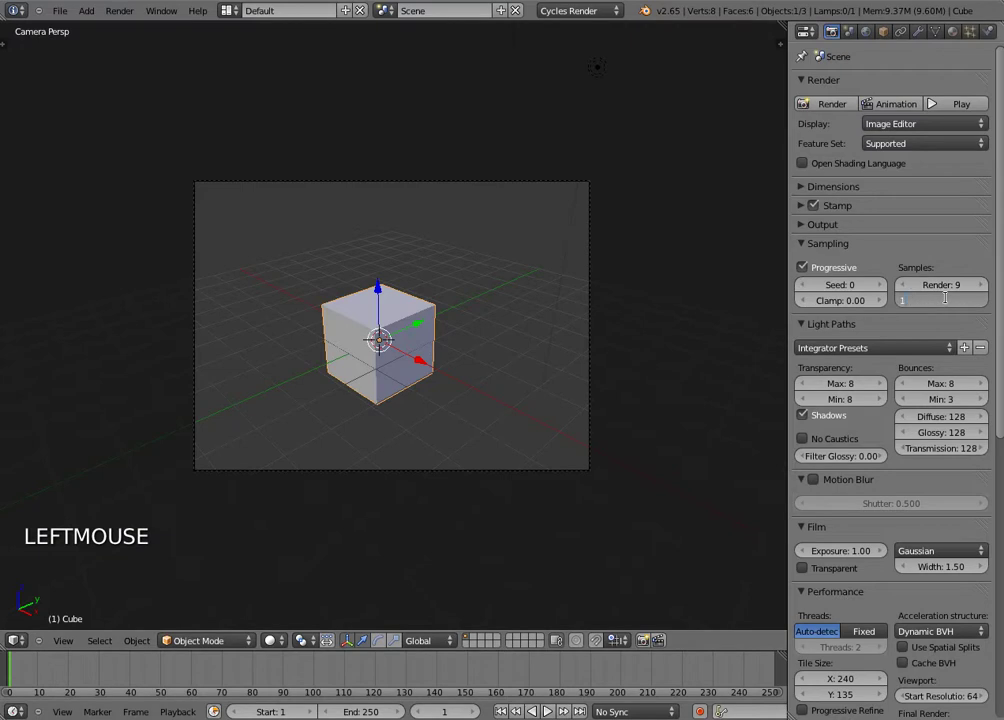
# Check a rendered viewport preview, then set the Cycles preview samples to 5
pyautogui.click(287, 644)
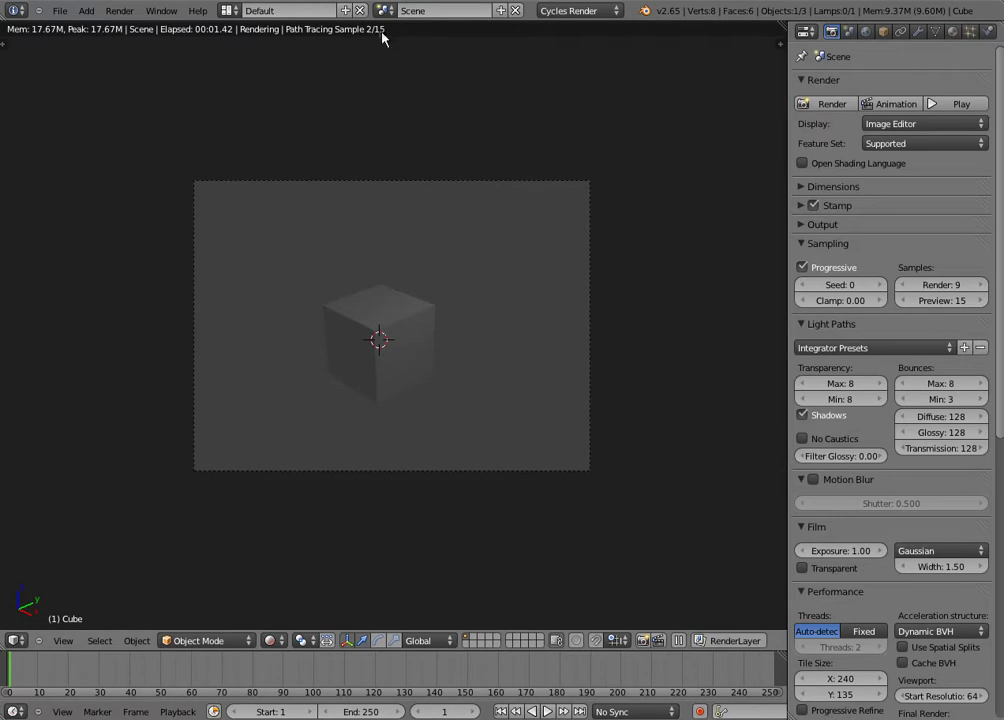
pyautogui.press('z')
pyautogui.click(953, 302)
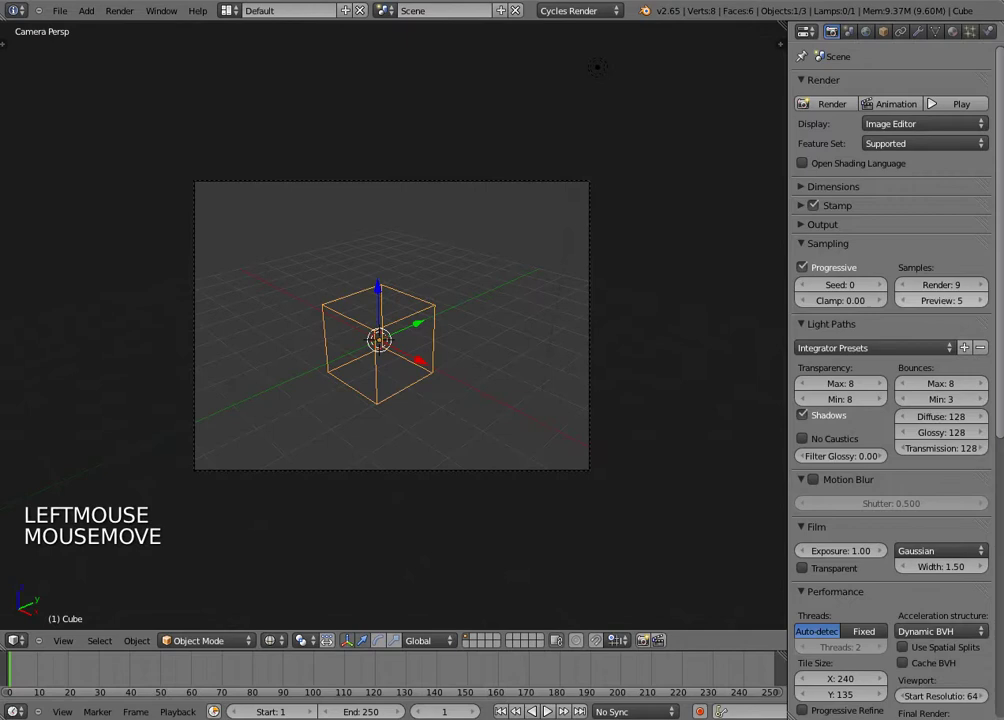
pyautogui.click(279, 646)
# Preview the scene again in rendered shading, then raise the final render samples to 13
pyautogui.click(282, 646)
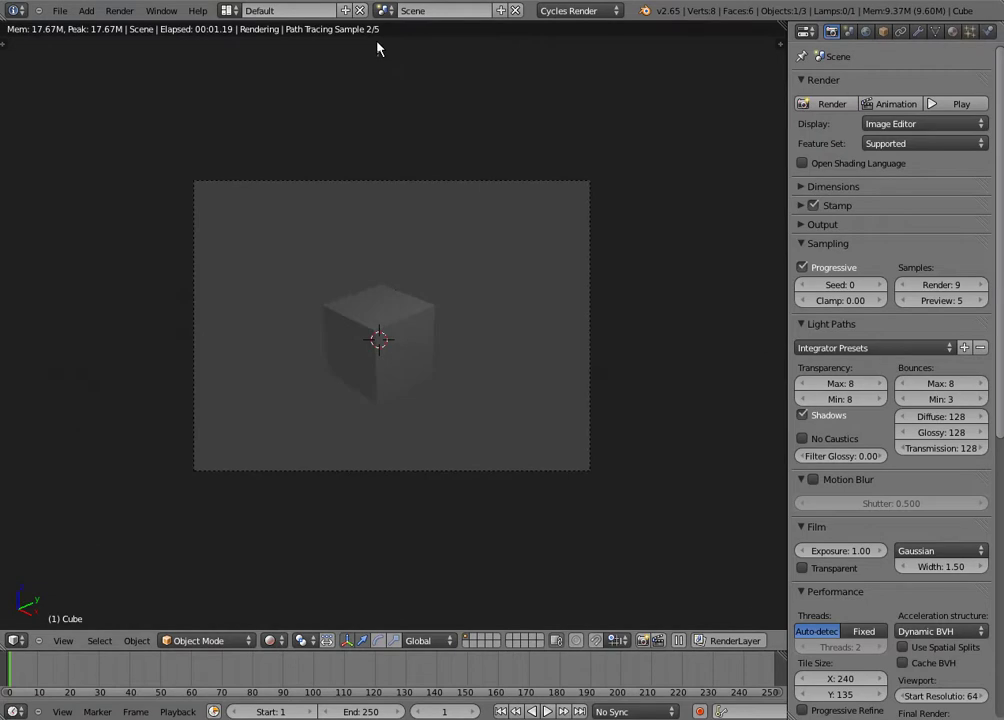
pyautogui.press('z')
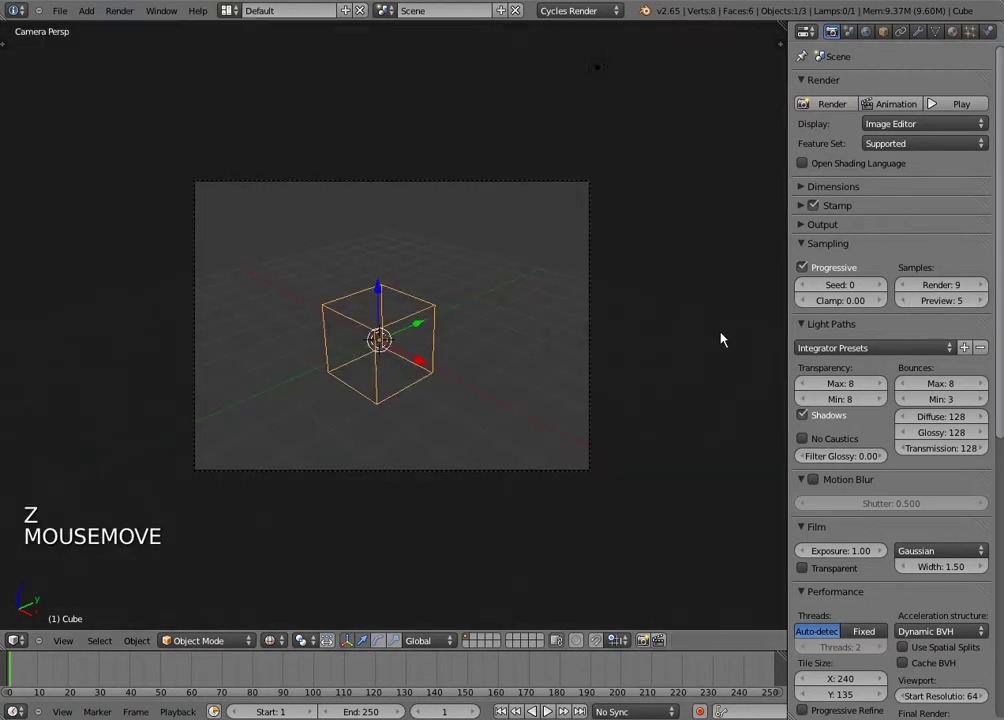
pyautogui.click(960, 291)
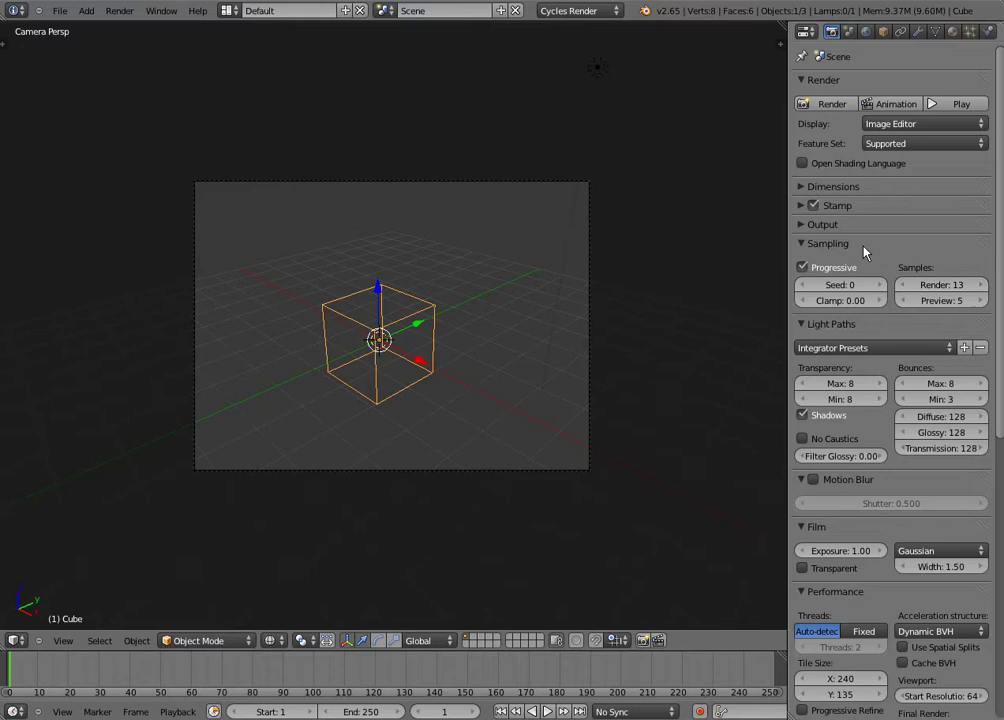
# Collapse the Sampling section, orbit out of camera view and show the cube in solid shading
pyautogui.click(889, 243)
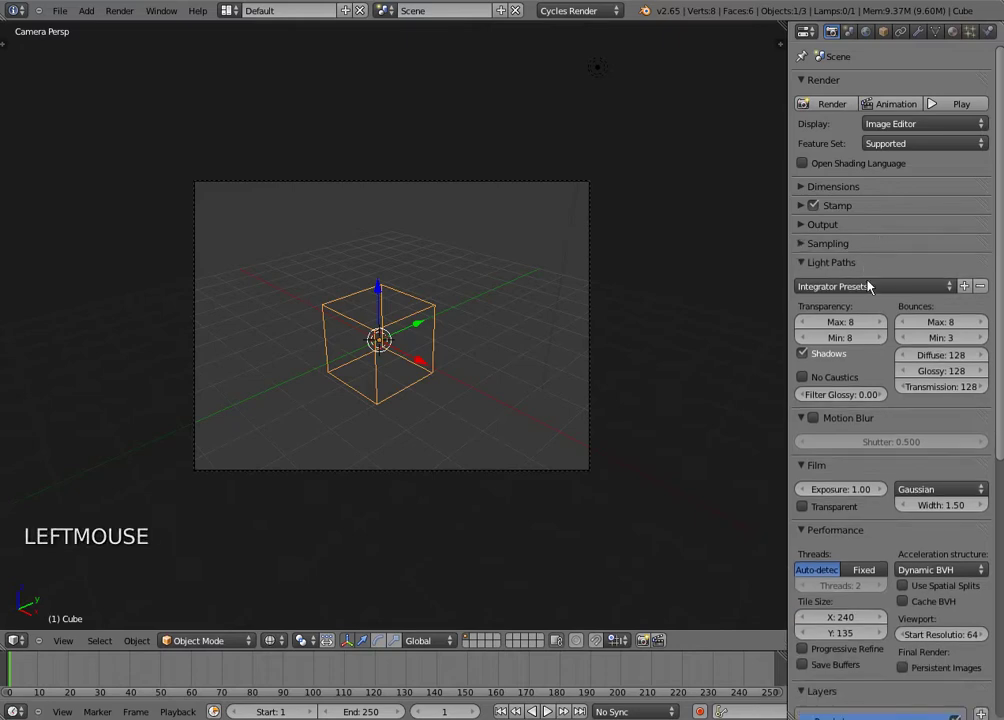
pyautogui.middleClick(620, 319)
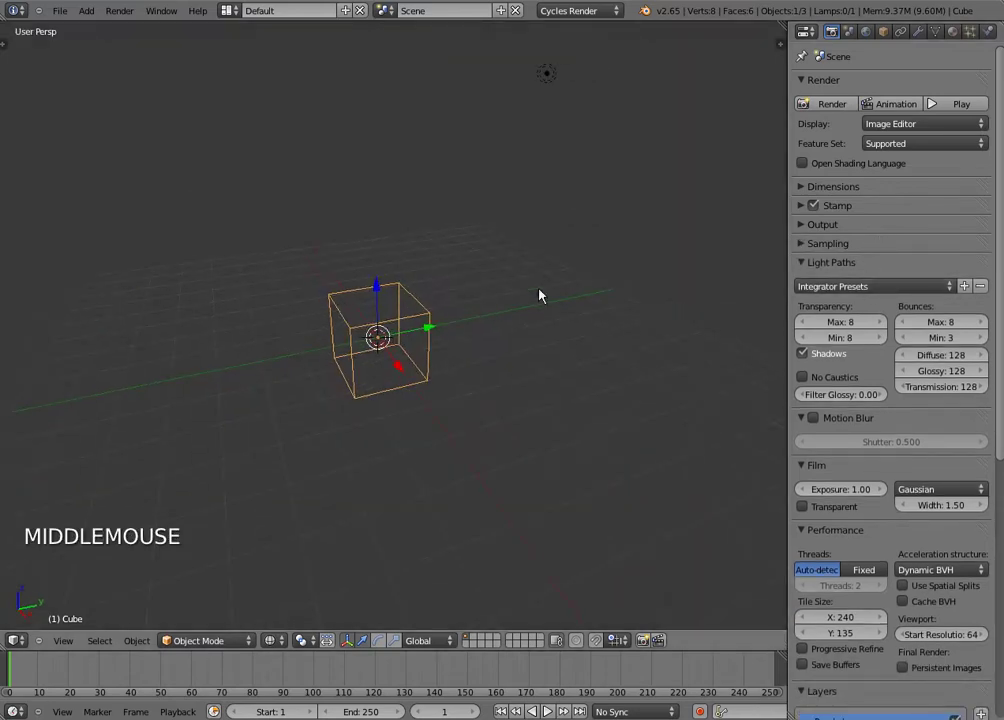
pyautogui.press('z')
pyautogui.scroll(3)
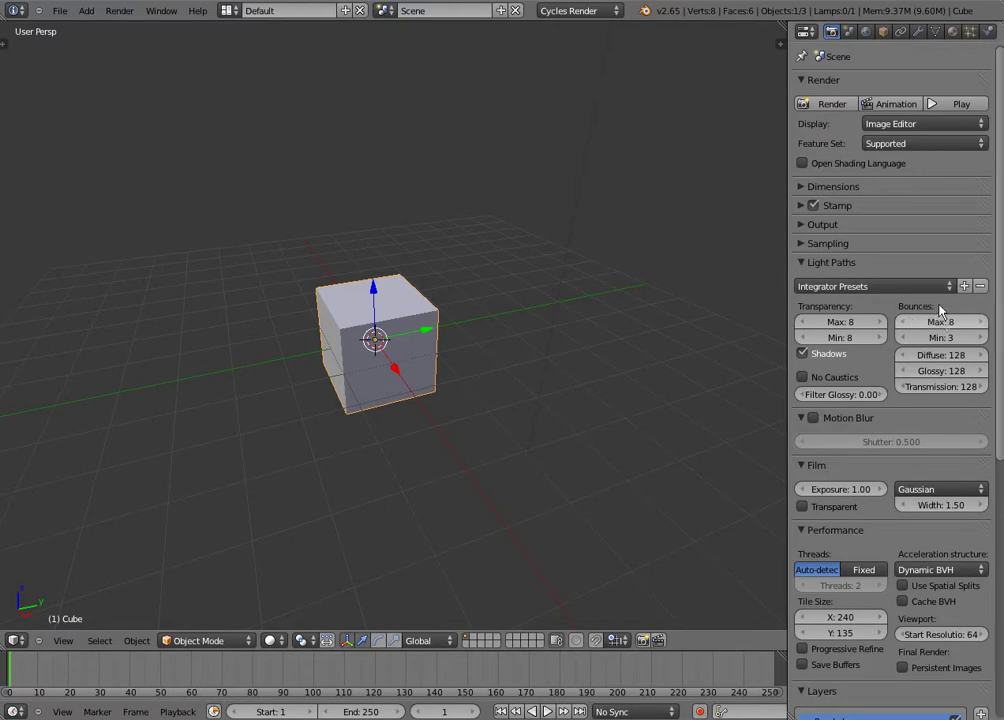
# Set the light path minimum bounces to 0 and glance at the render engine choices
pyautogui.click(952, 330)
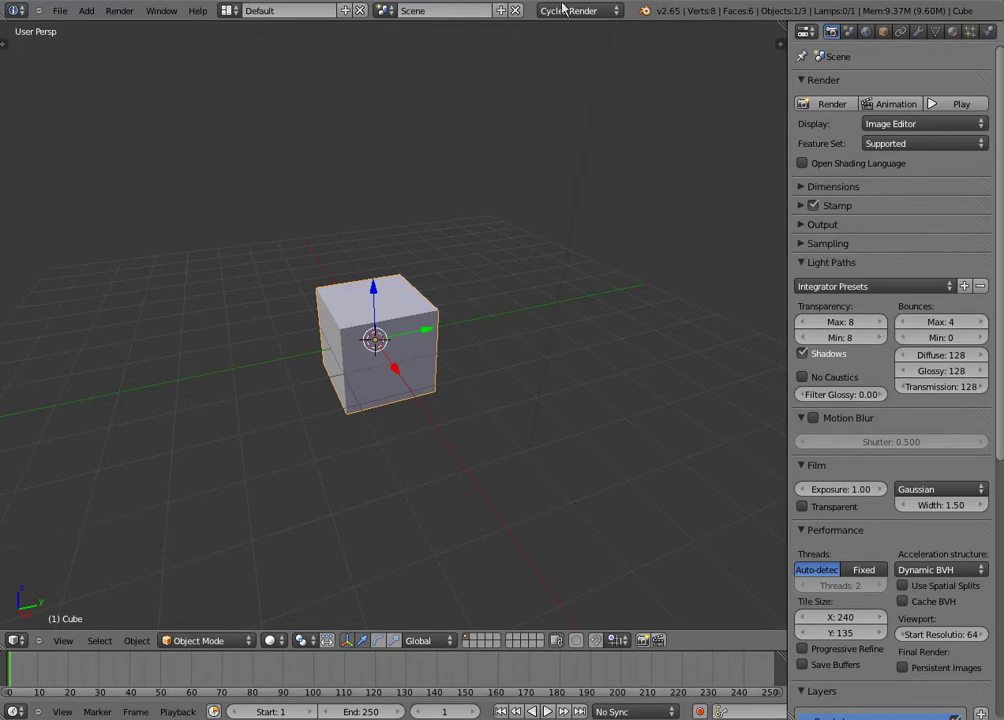
pyautogui.click(581, 14)
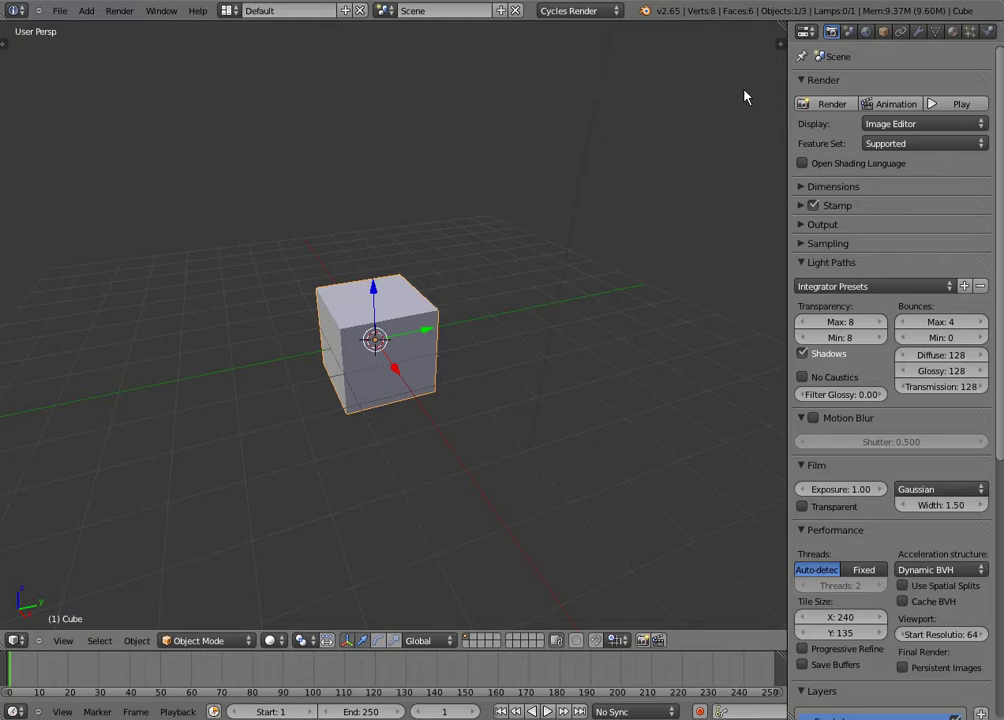
# Check the integrator presets list, then collapse all Render properties sections to their headings
pyautogui.click(932, 286)
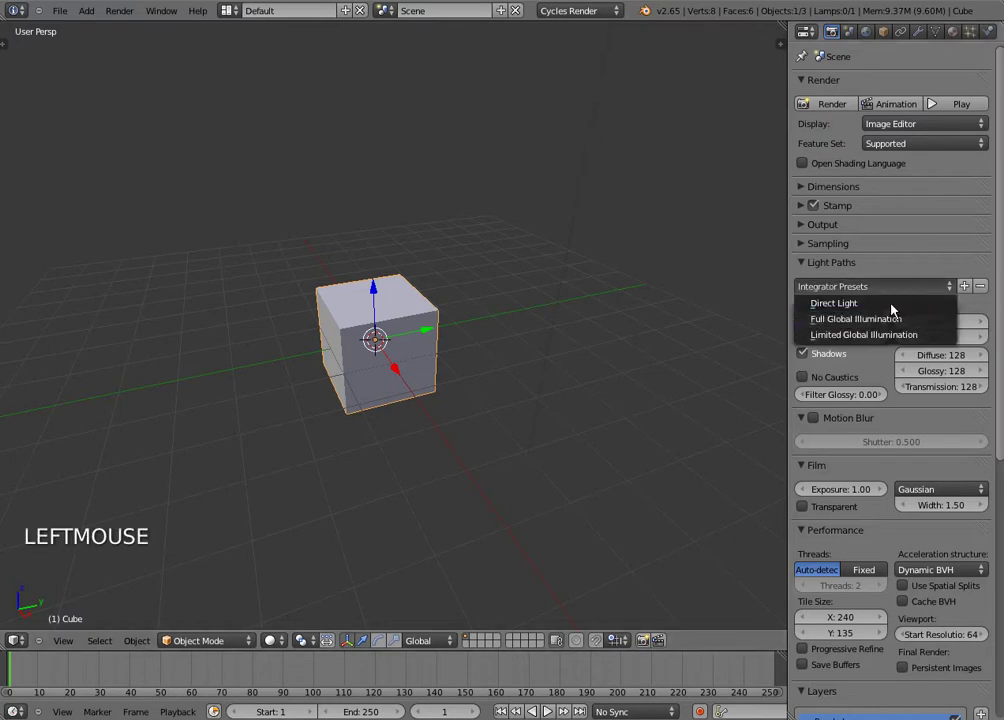
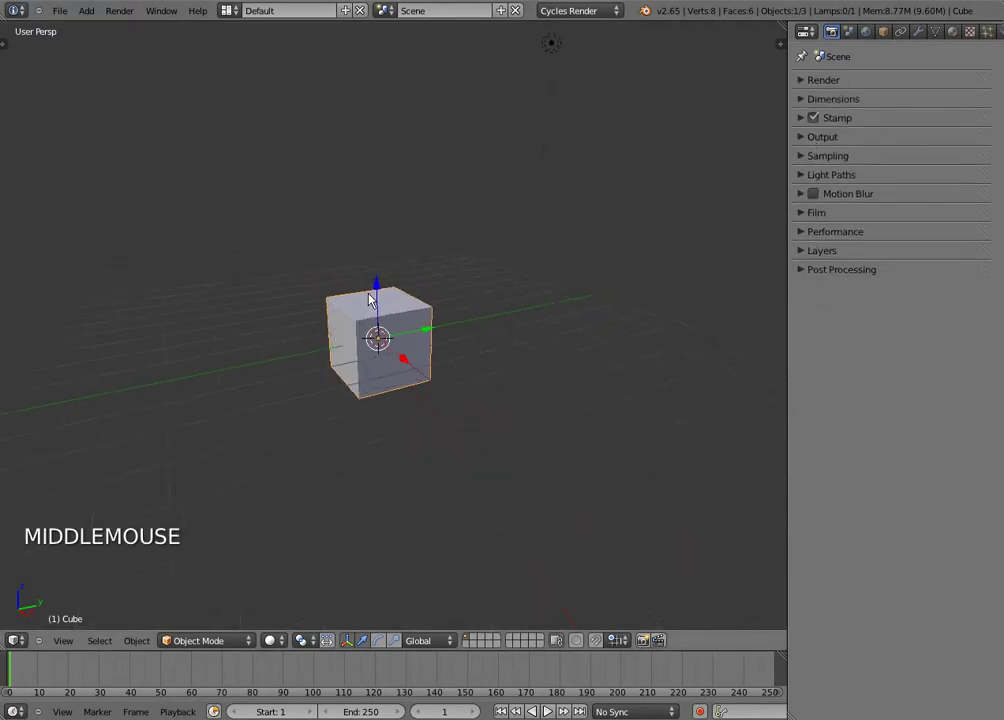
pyautogui.scroll(-3)
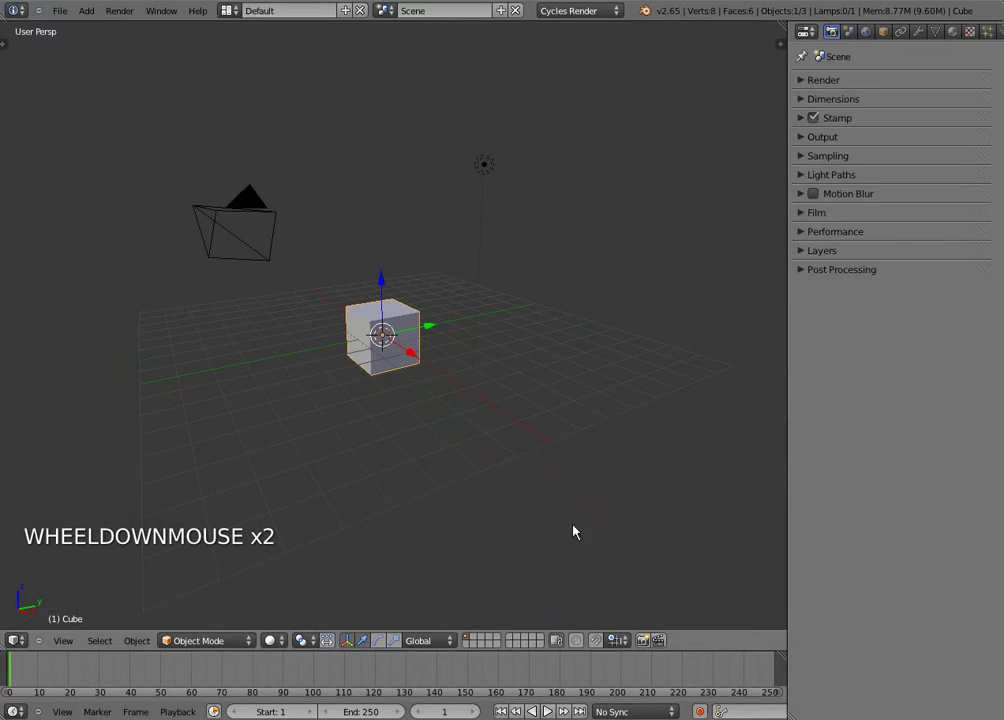